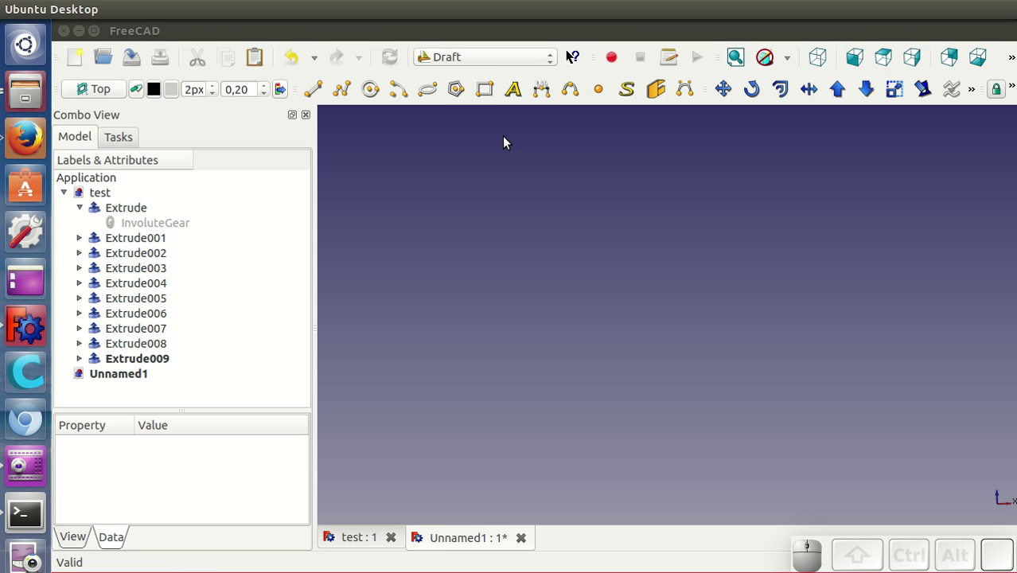
# Activate the Part Design workbench and browse its feature menu down to Involute gear
pyautogui.click(483, 67)
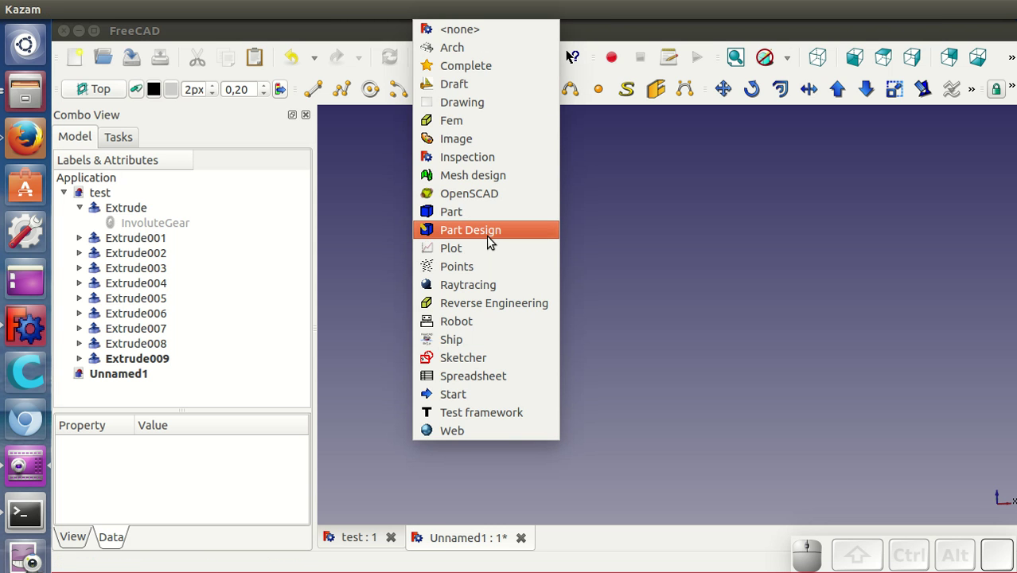
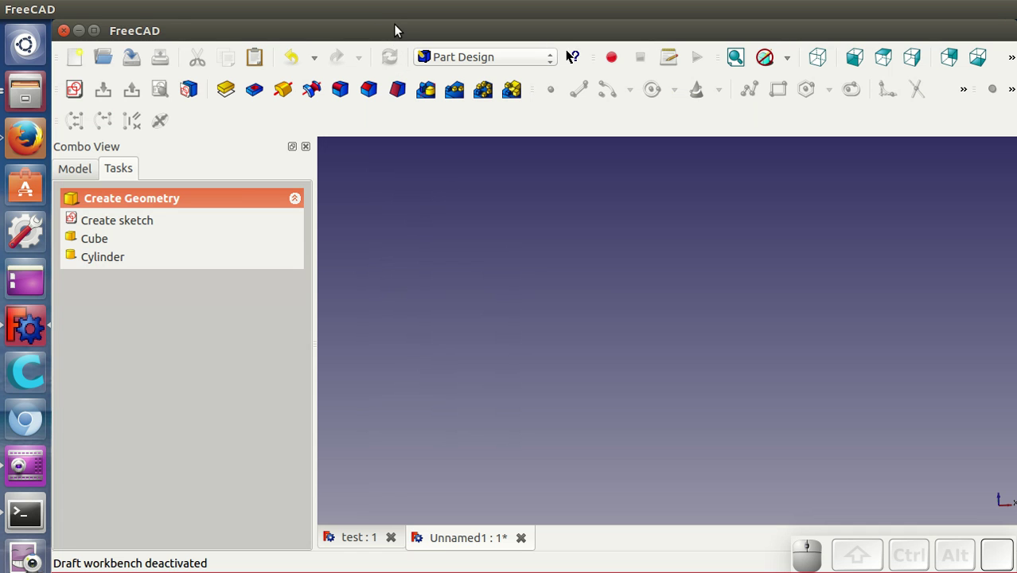
pyautogui.click(272, 13)
pyautogui.click(274, 43)
pyautogui.click(267, 12)
pyautogui.click(269, 30)
pyautogui.click(264, 18)
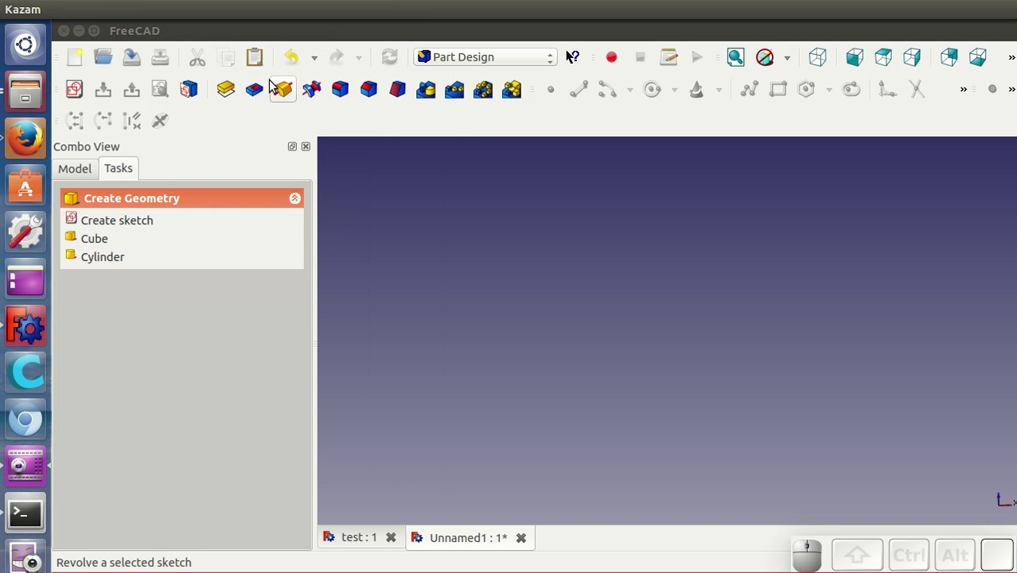
pyautogui.click(271, 40)
pyautogui.click(269, 19)
# Create an involute gear with 26 teeth and a 2.5 mm module
pyautogui.moveTo(292, 30); pyautogui.dragTo(282, 41)
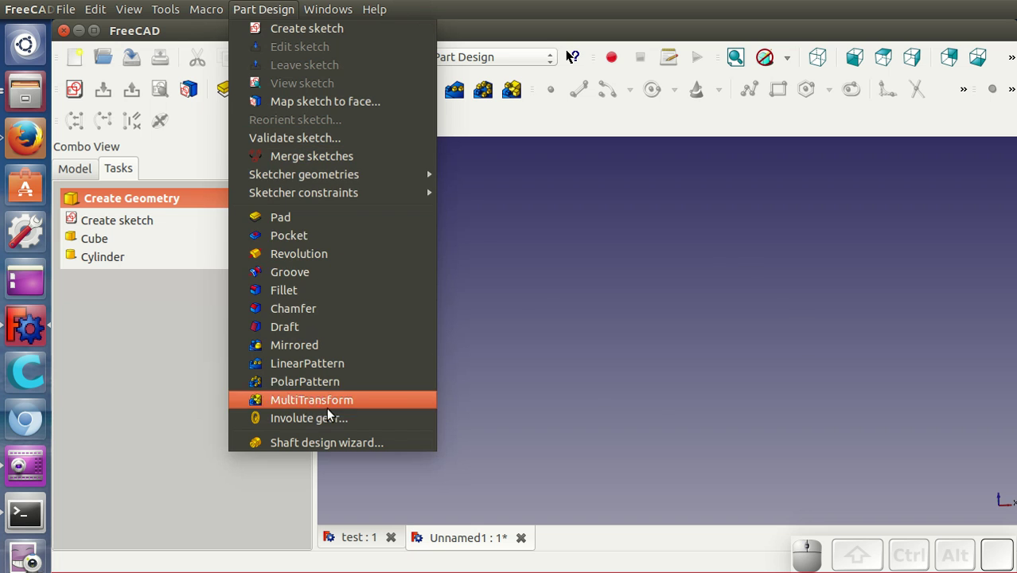
pyautogui.click(333, 422)
pyautogui.moveTo(688, 377); pyautogui.dragTo(692, 401)
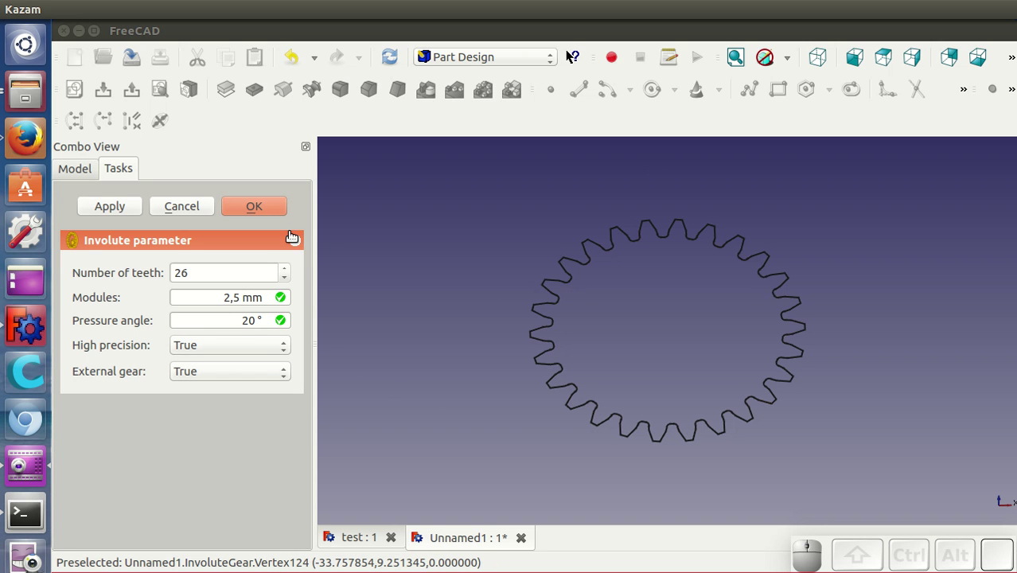
pyautogui.click(270, 211)
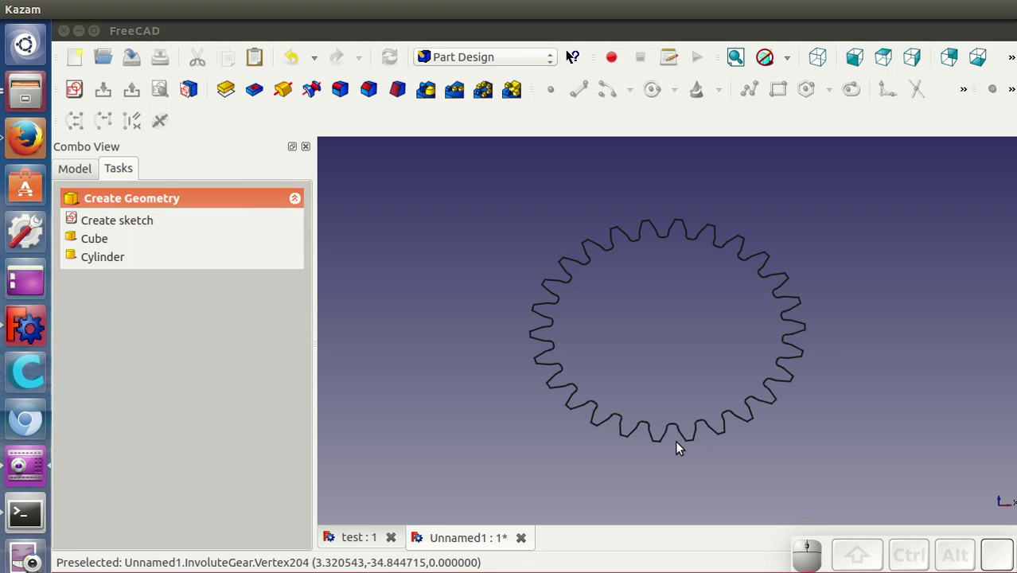
# Select the new InvoluteGear in the model tree and switch to the Part workbench
pyautogui.moveTo(682, 486); pyautogui.dragTo(553, 292)
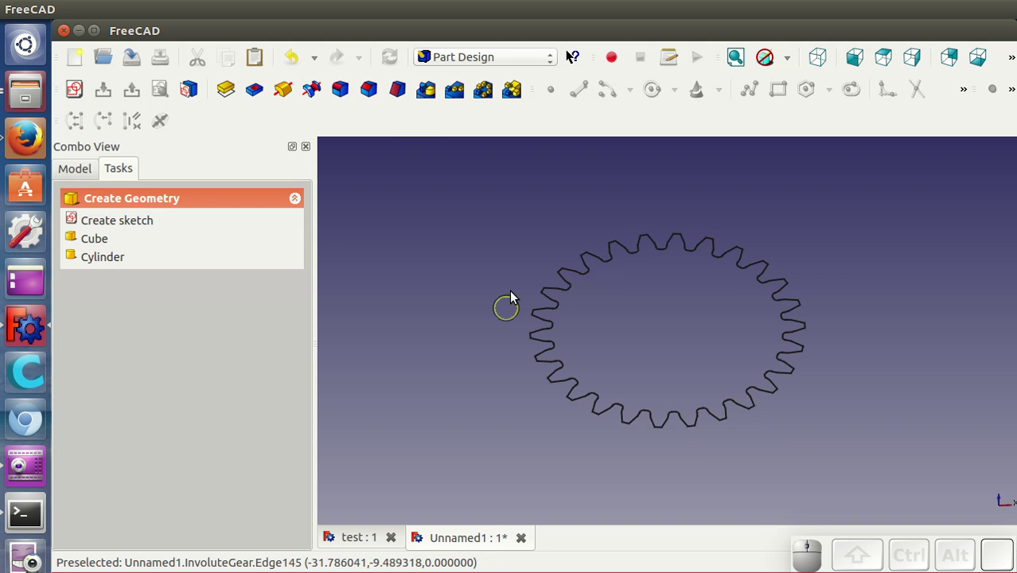
pyautogui.click(91, 175)
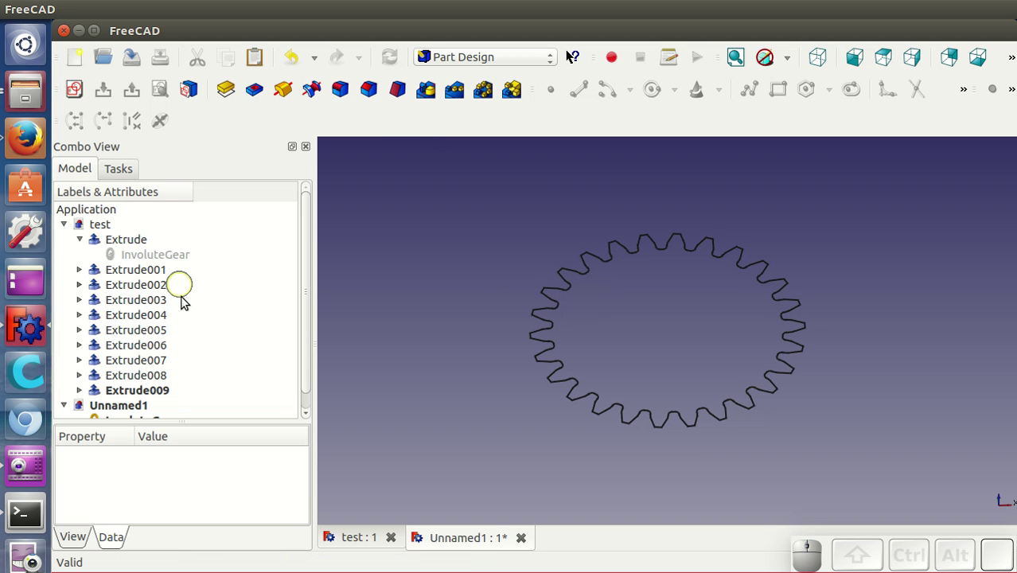
pyautogui.click(66, 233)
pyautogui.click(120, 257)
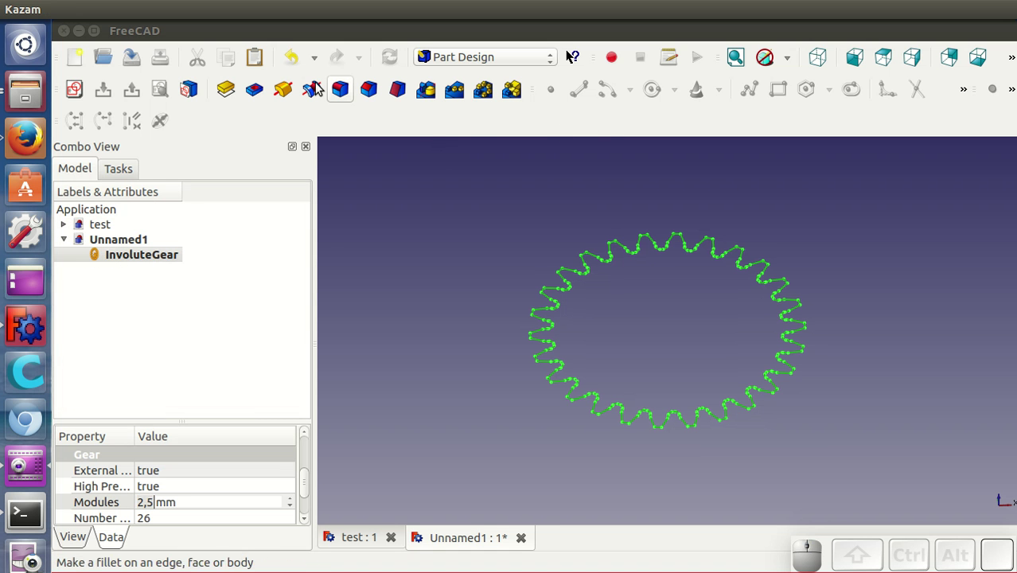
pyautogui.click(465, 63)
pyautogui.click(470, 208)
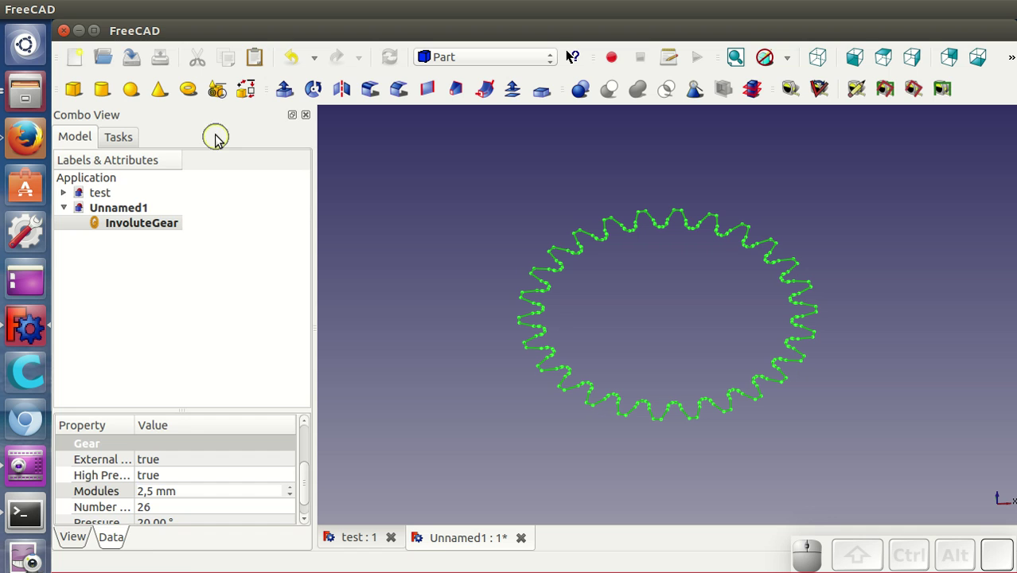
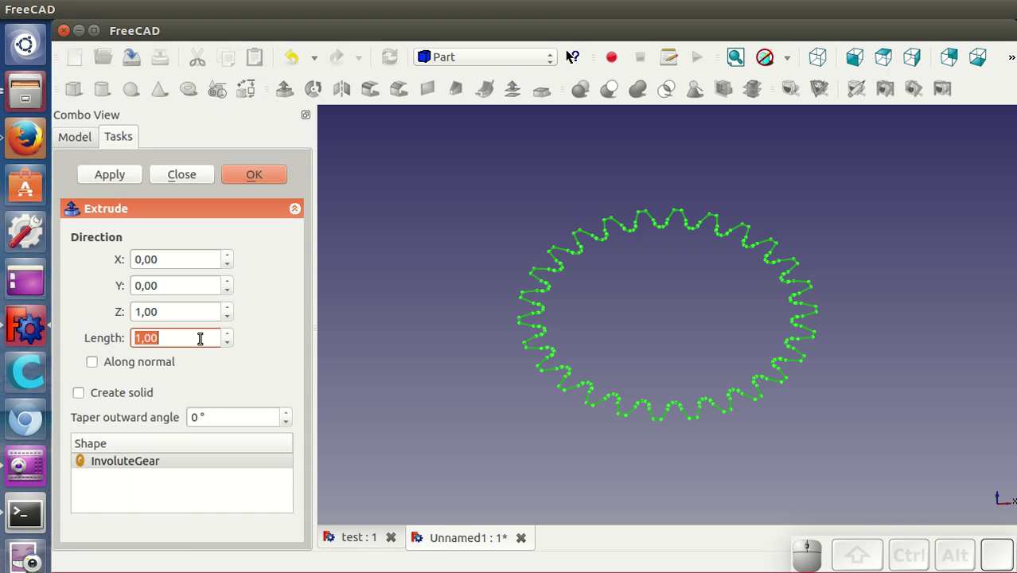
# Extrude the gear profile 10 mm with Create solid enabled
pyautogui.click(122, 395)
pyautogui.click(246, 185)
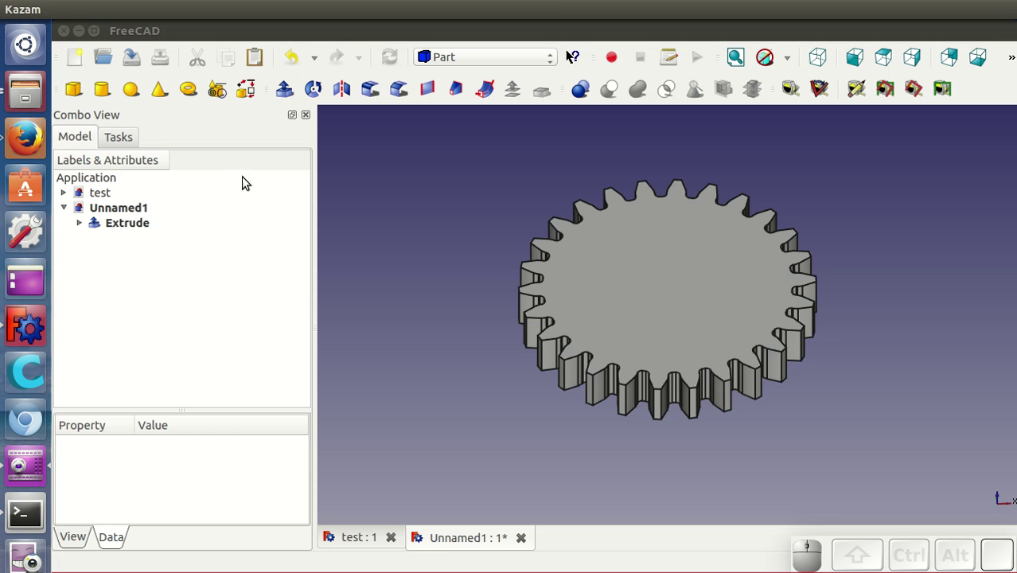
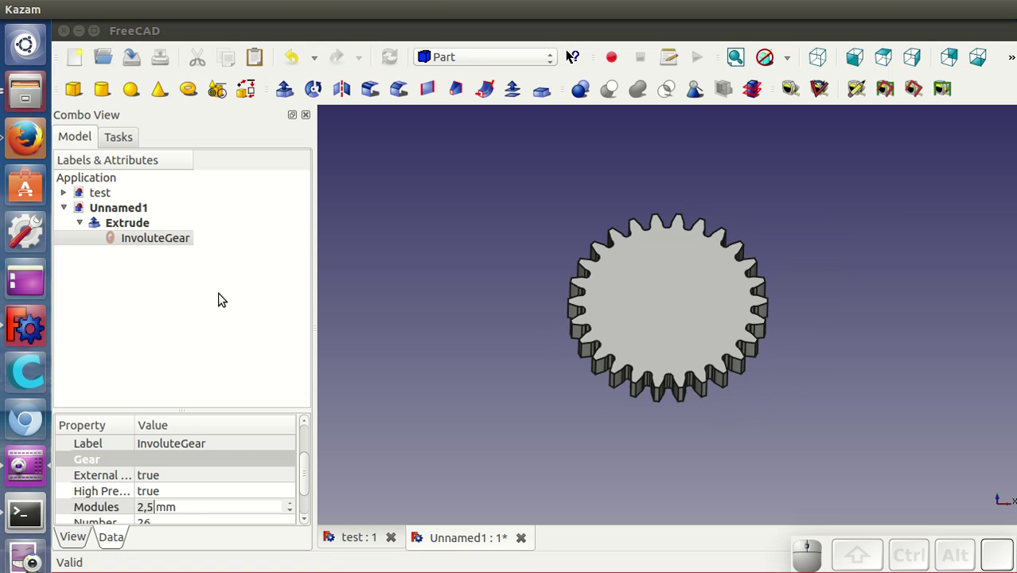
# Change the gear's Data properties to a 5.5 mm module and 30 teeth
pyautogui.moveTo(223, 401); pyautogui.dragTo(219, 289)
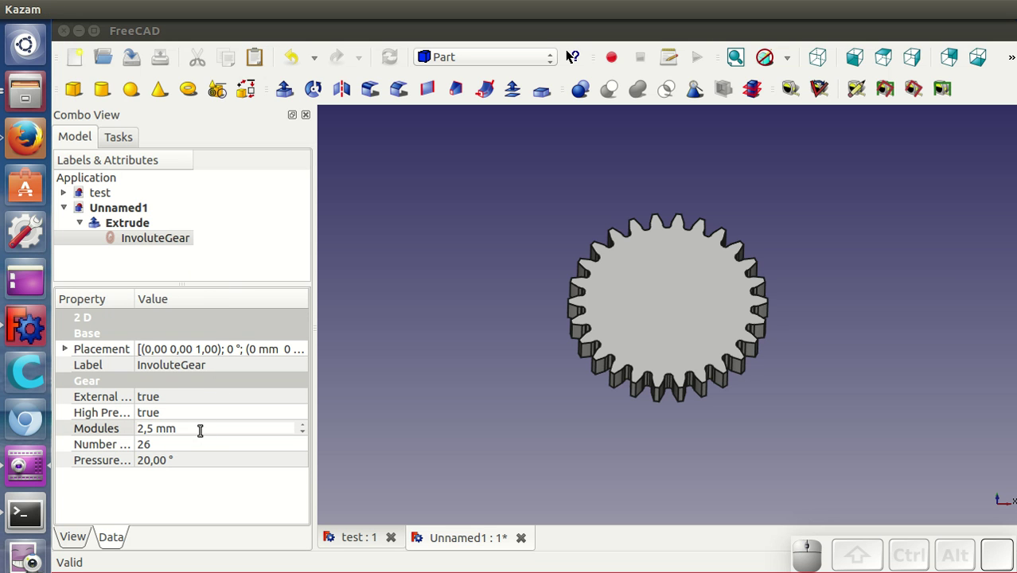
pyautogui.scroll(3)
pyautogui.scroll(3)
pyautogui.scroll(-3)
pyautogui.click(200, 414)
pyautogui.scroll(-3)
pyautogui.scroll(3)
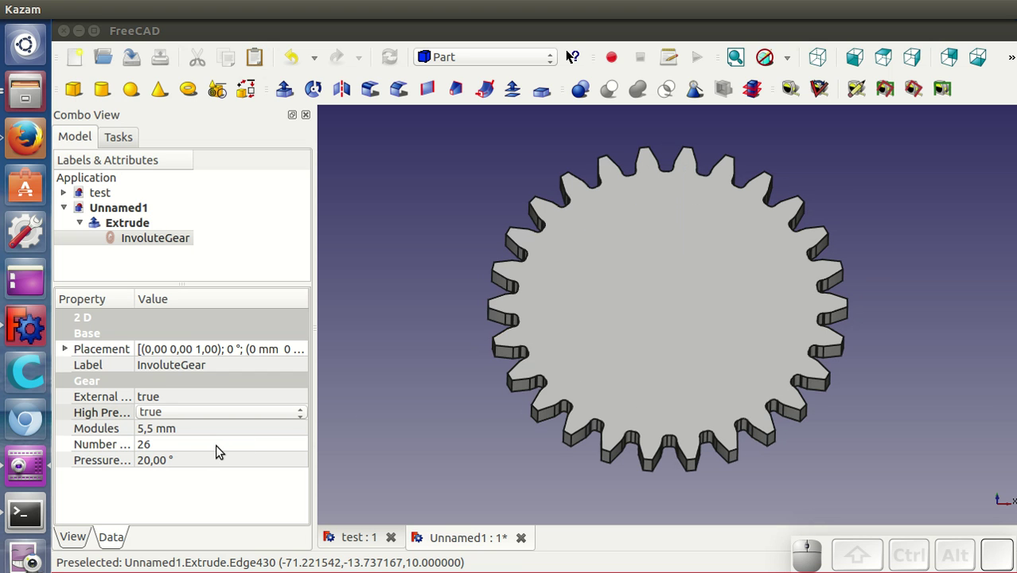
pyautogui.click(221, 451)
pyautogui.scroll(3)
pyautogui.scroll(-3)
pyautogui.click(223, 426)
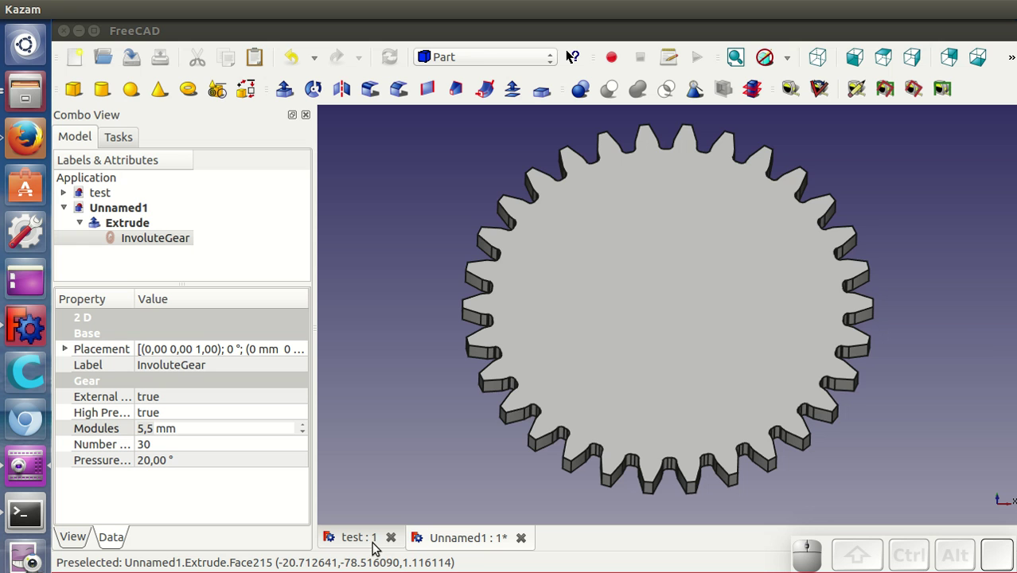
pyautogui.click(362, 542)
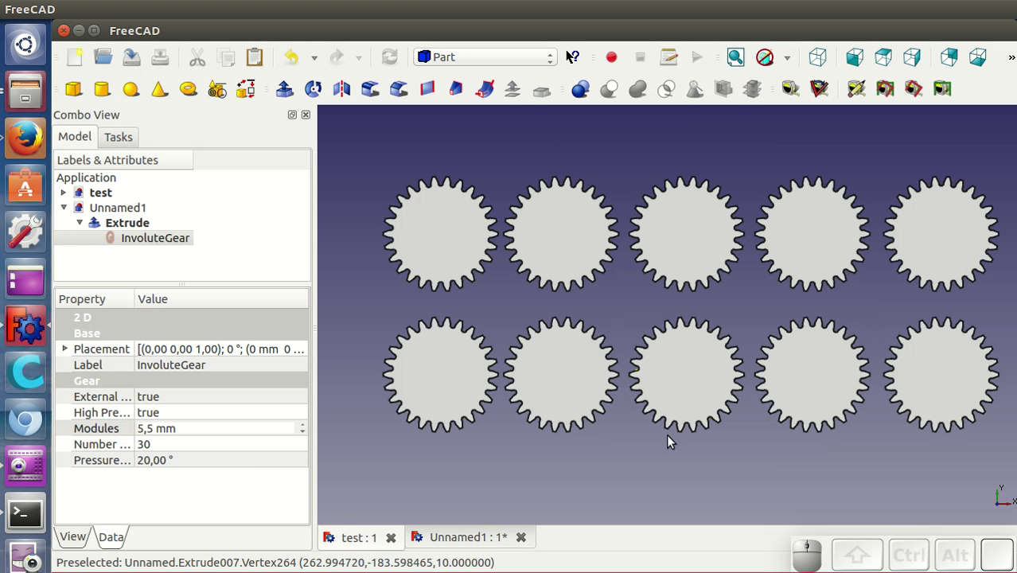
pyautogui.moveTo(692, 476); pyautogui.dragTo(682, 428)
pyautogui.click(67, 216)
pyautogui.click(436, 549)
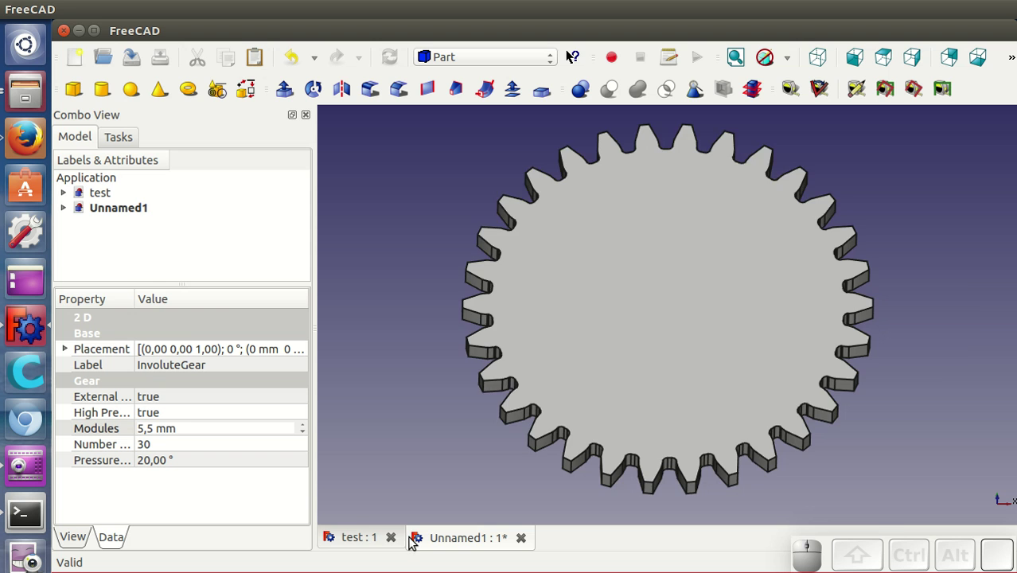
pyautogui.click(376, 536)
pyautogui.click(66, 192)
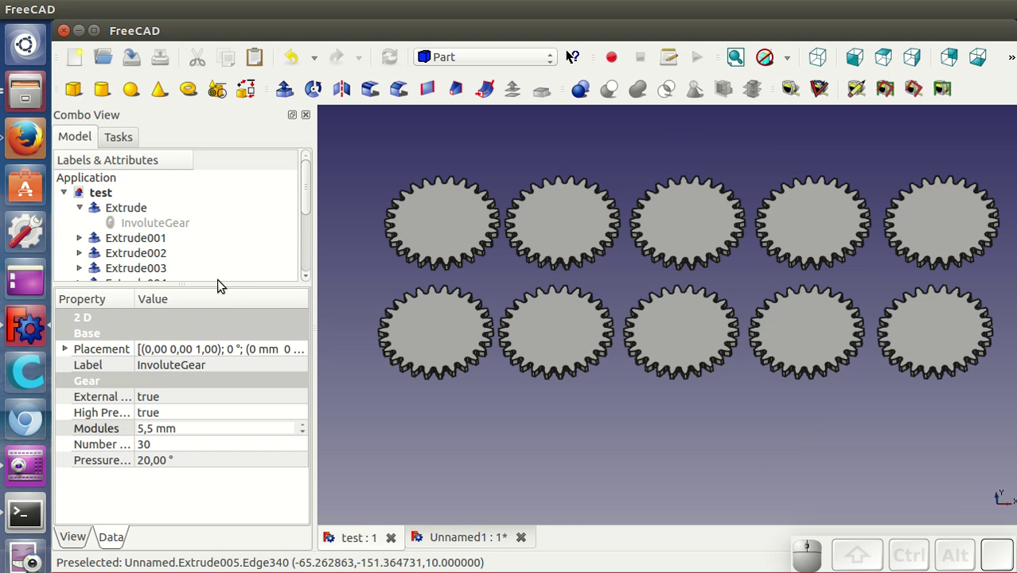
pyautogui.moveTo(223, 274); pyautogui.dragTo(435, 258)
# Lower the fourth top-row gear (InvoluteGear003) to a 2.5 mm module
pyautogui.moveTo(646, 371); pyautogui.dragTo(472, 289)
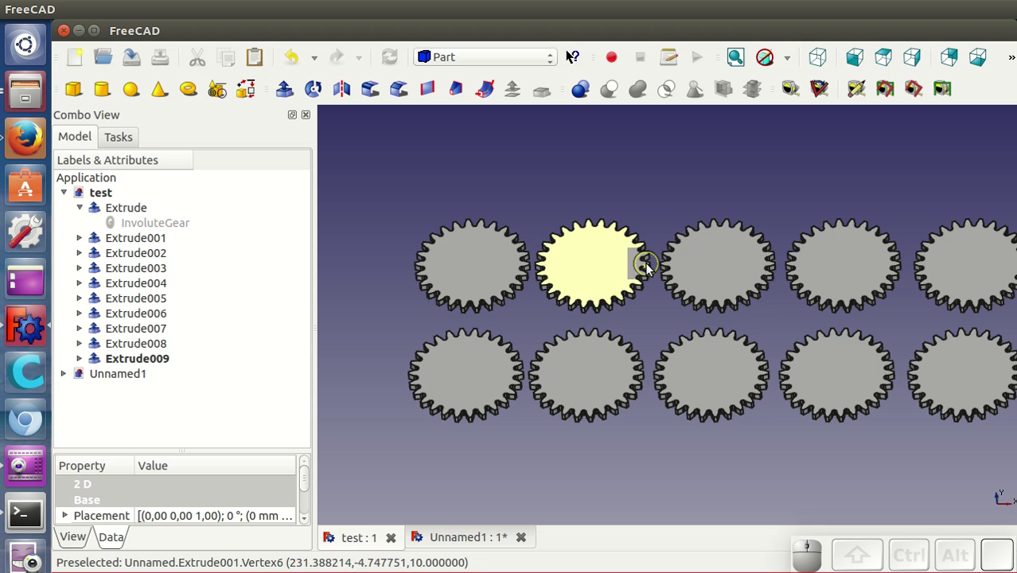
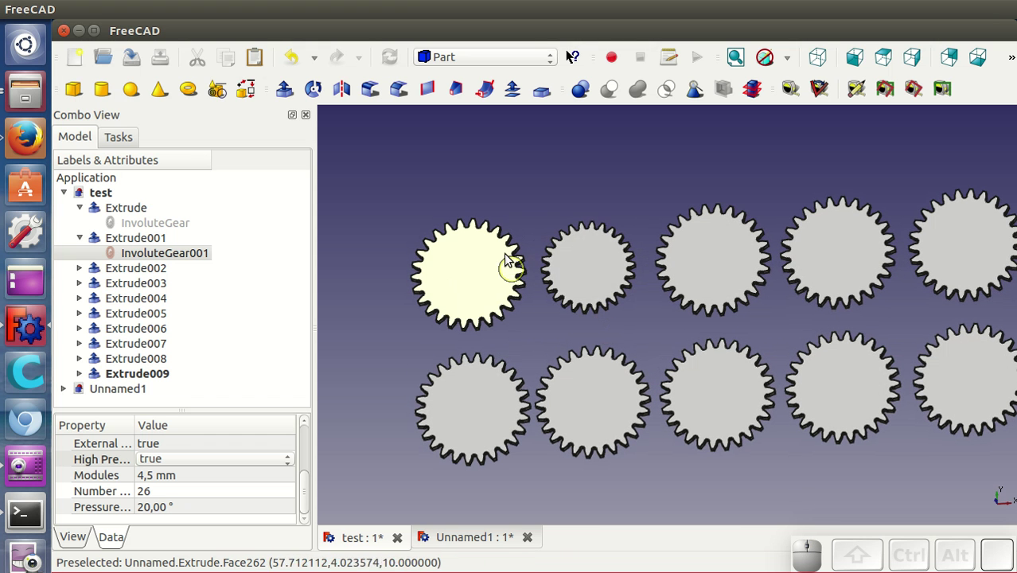
pyautogui.moveTo(672, 474); pyautogui.dragTo(667, 468)
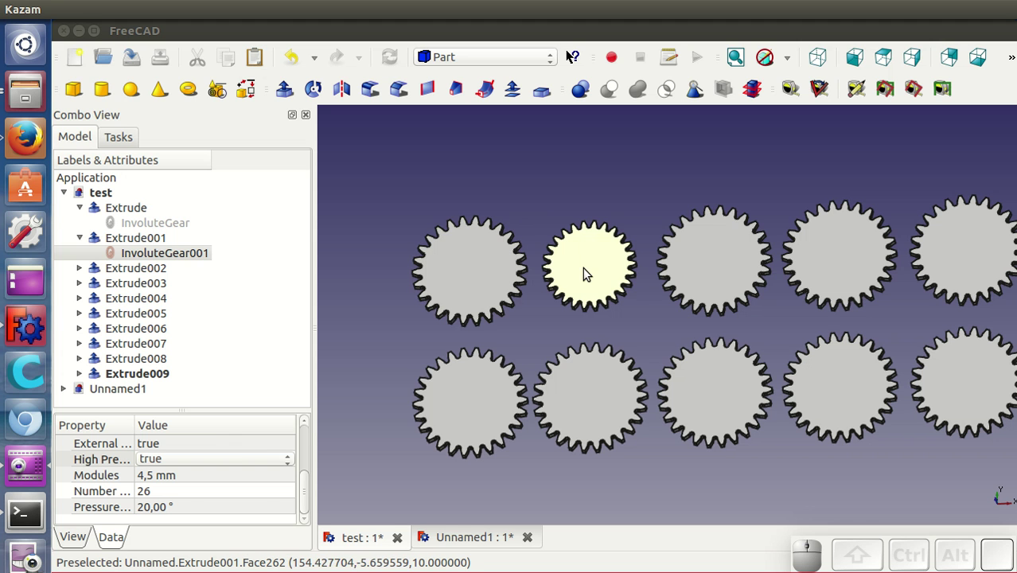
pyautogui.click(715, 269)
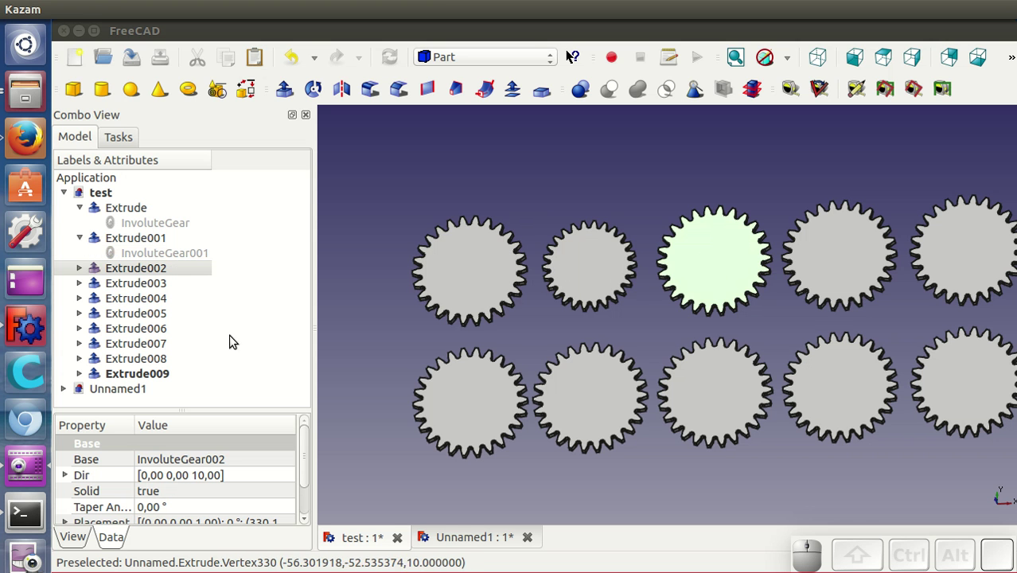
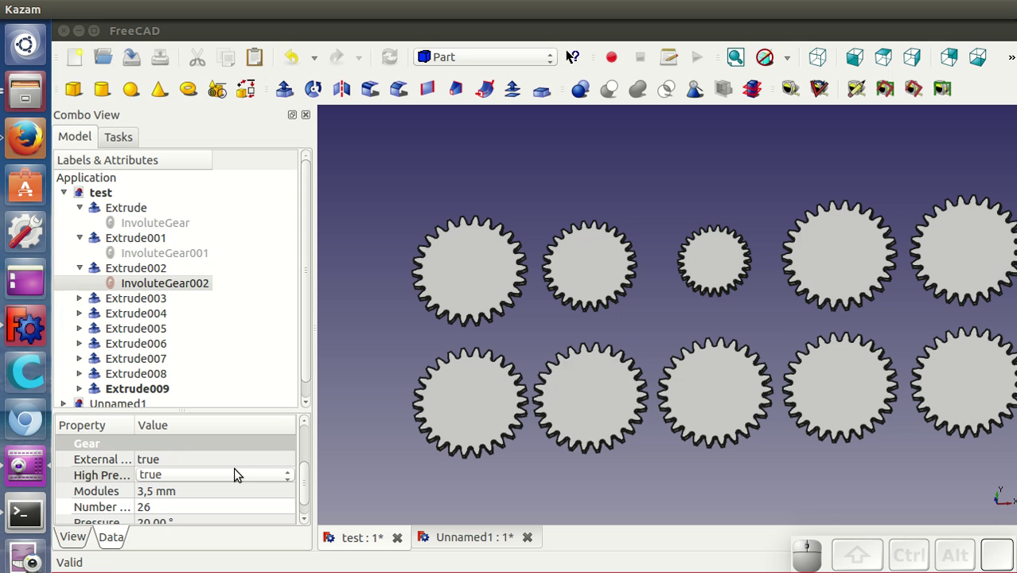
pyautogui.click(827, 262)
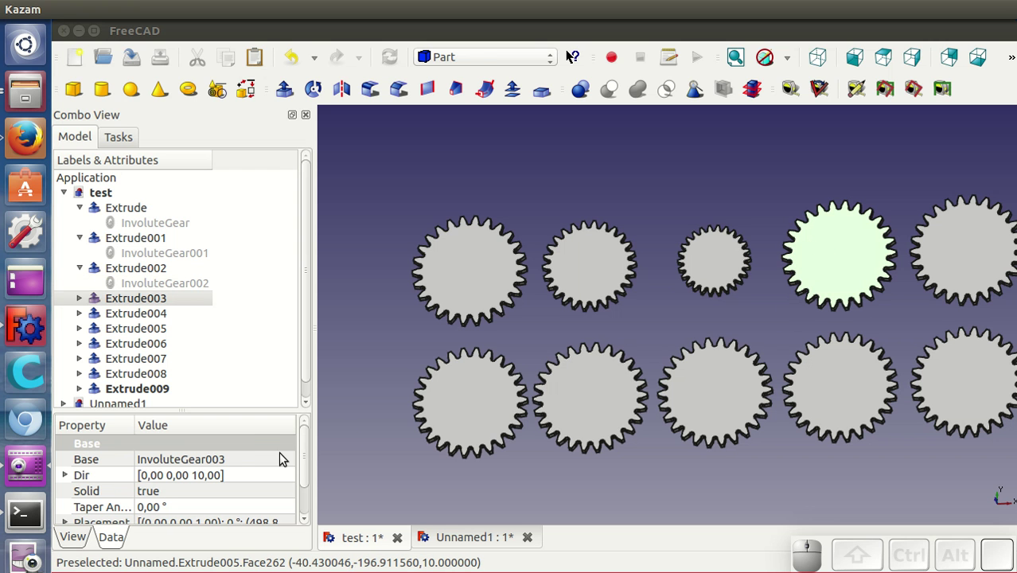
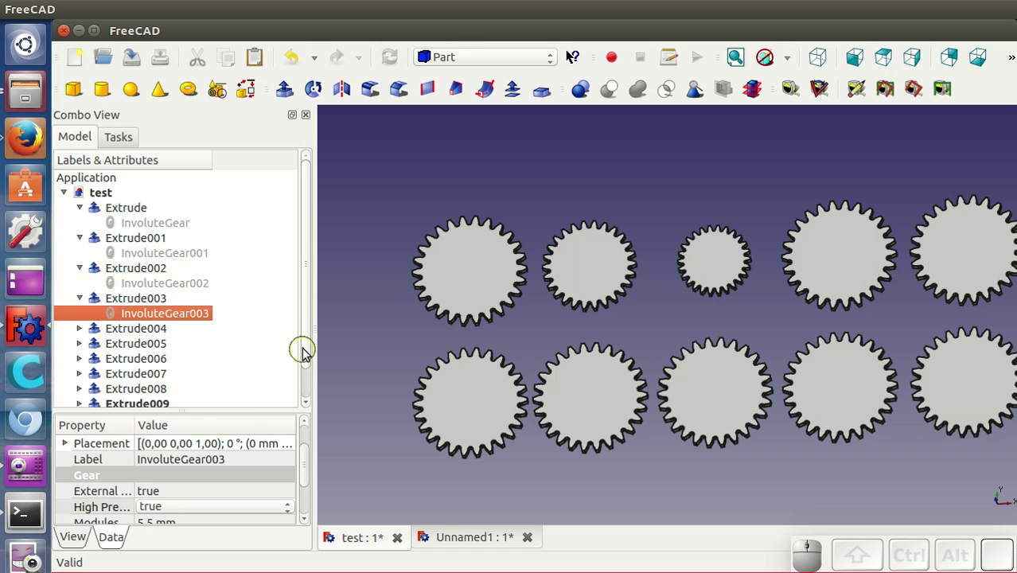
pyautogui.moveTo(265, 417); pyautogui.dragTo(198, 464)
pyautogui.click(196, 489)
pyautogui.scroll(-3)
pyautogui.click(199, 470)
# Select the fifth top-row gear's extrusion to reduce its module to 1,5 mm
pyautogui.moveTo(849, 281); pyautogui.dragTo(967, 264)
pyautogui.click(968, 264)
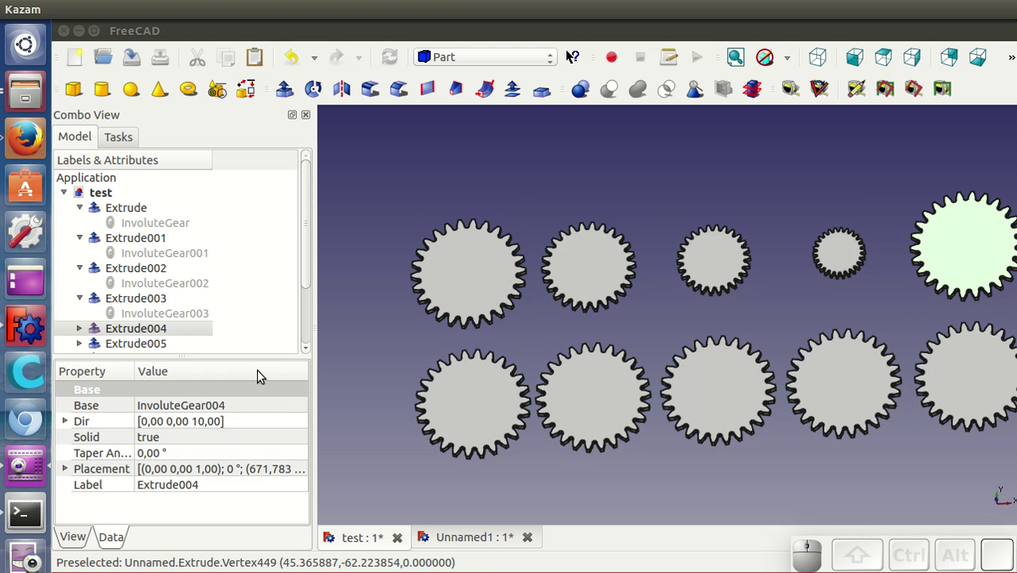
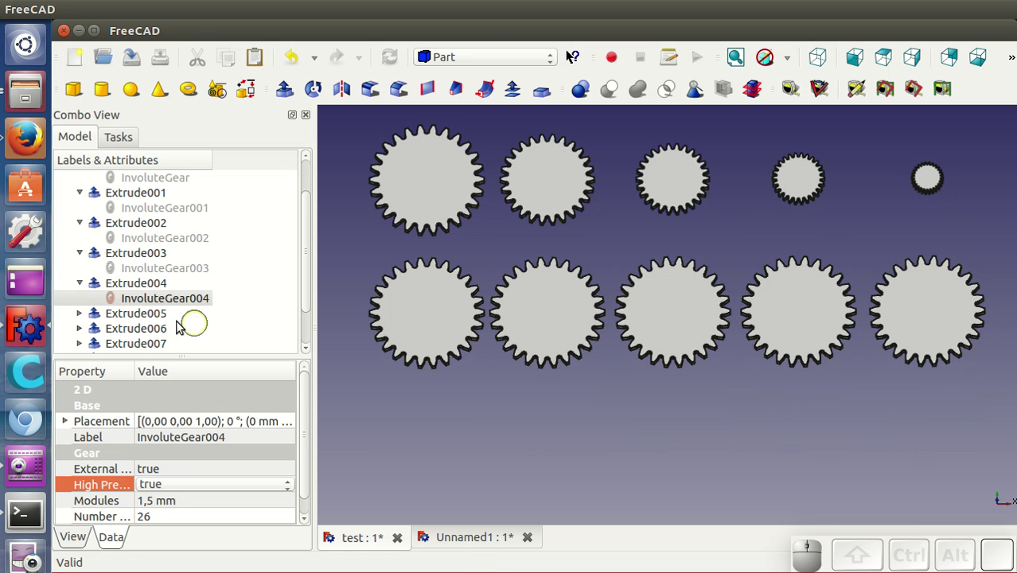
# Set InvoluteGear006, the second bottom-row gear, to 22 teeth and recentre the grid
pyautogui.scroll(-3)
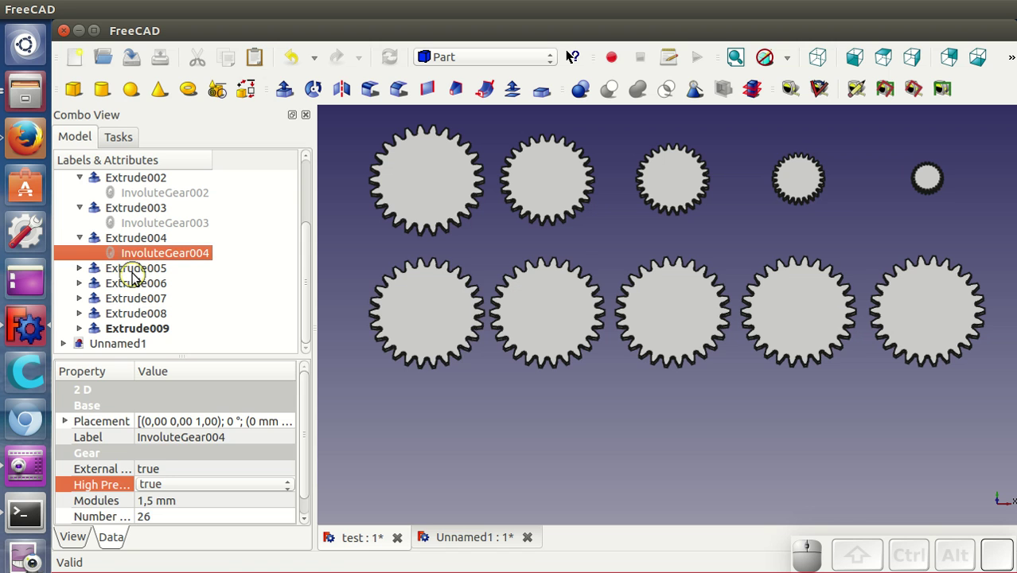
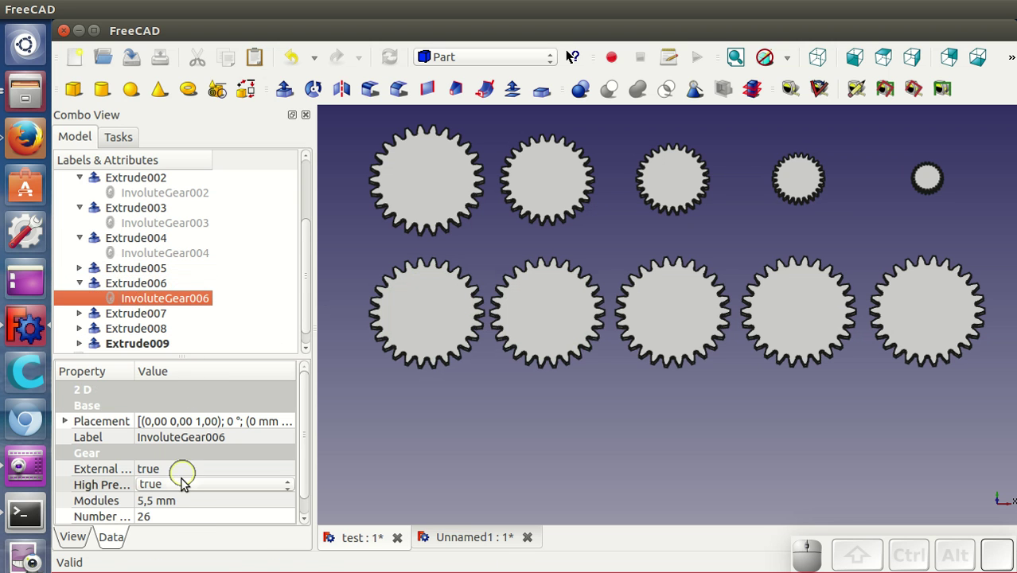
pyautogui.click(190, 517)
pyautogui.scroll(-3)
pyautogui.scroll(3)
pyautogui.scroll(-3)
pyautogui.scroll(3)
pyautogui.scroll(-3)
pyautogui.click(384, 439)
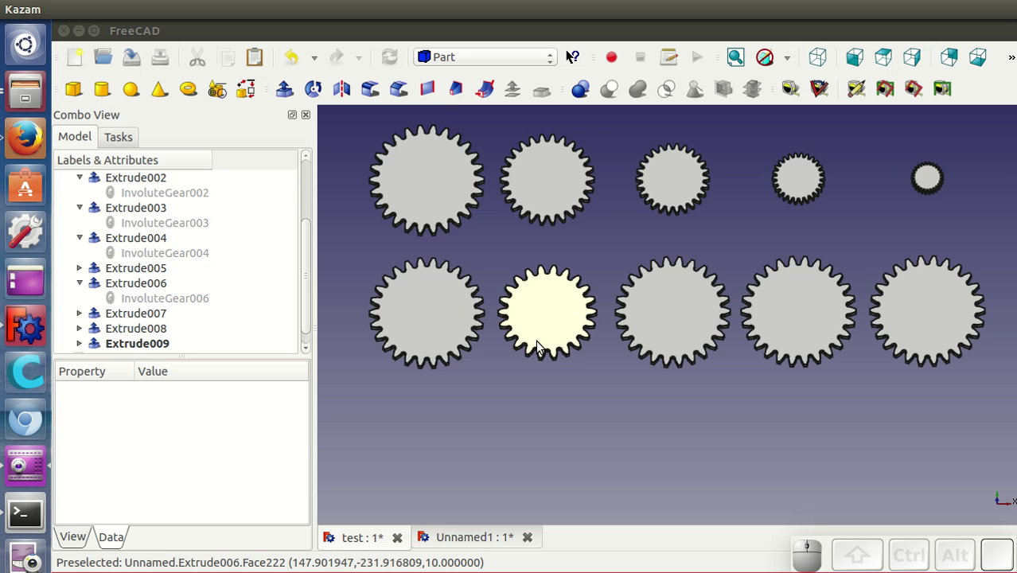
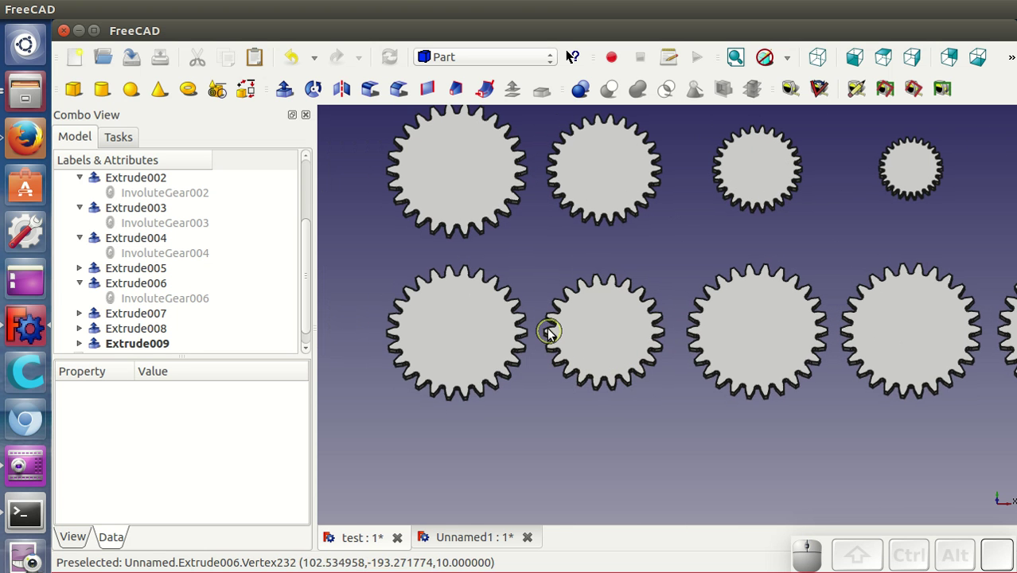
pyautogui.scroll(-3)
pyautogui.middleClick(672, 394)
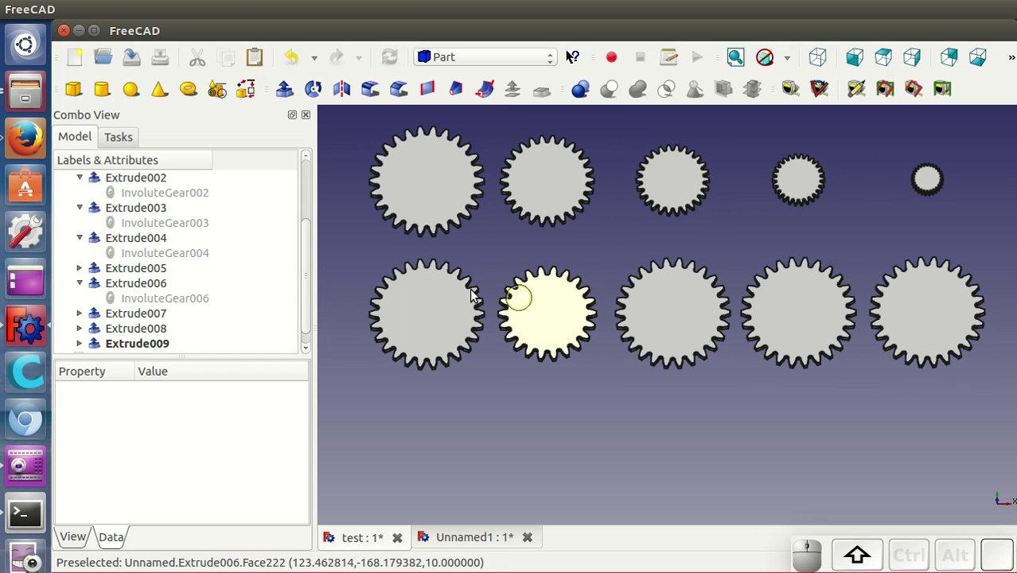
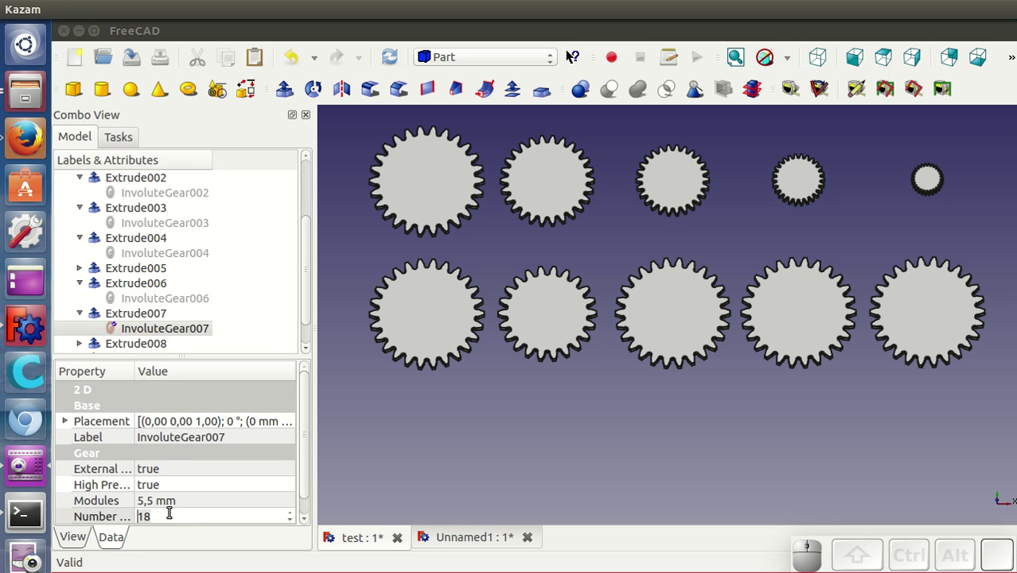
# Apply 18 teeth to the third bottom-row gear and reveal the gear inside Extrude008
pyautogui.click(205, 506)
pyautogui.click(780, 318)
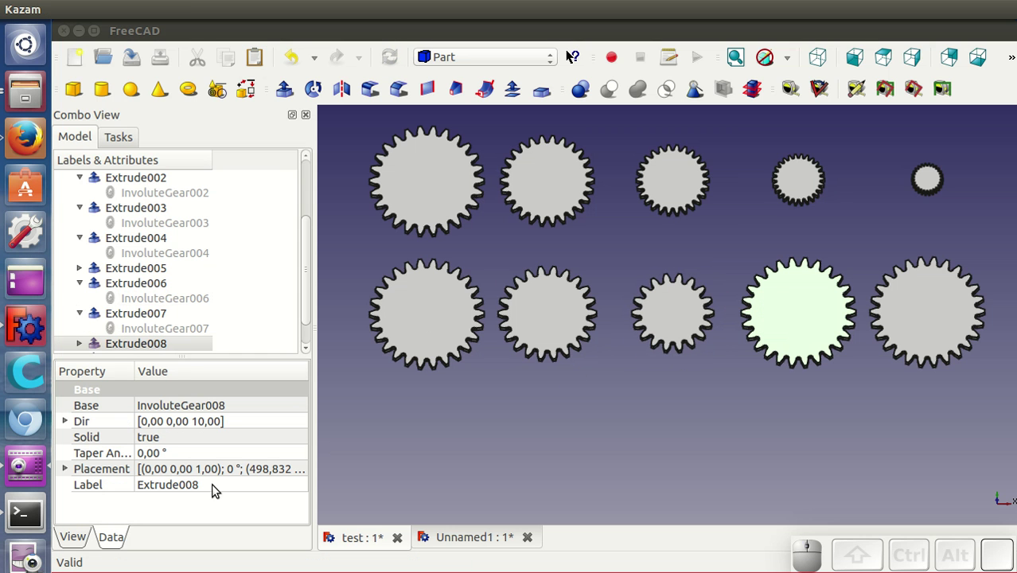
pyautogui.click(309, 273)
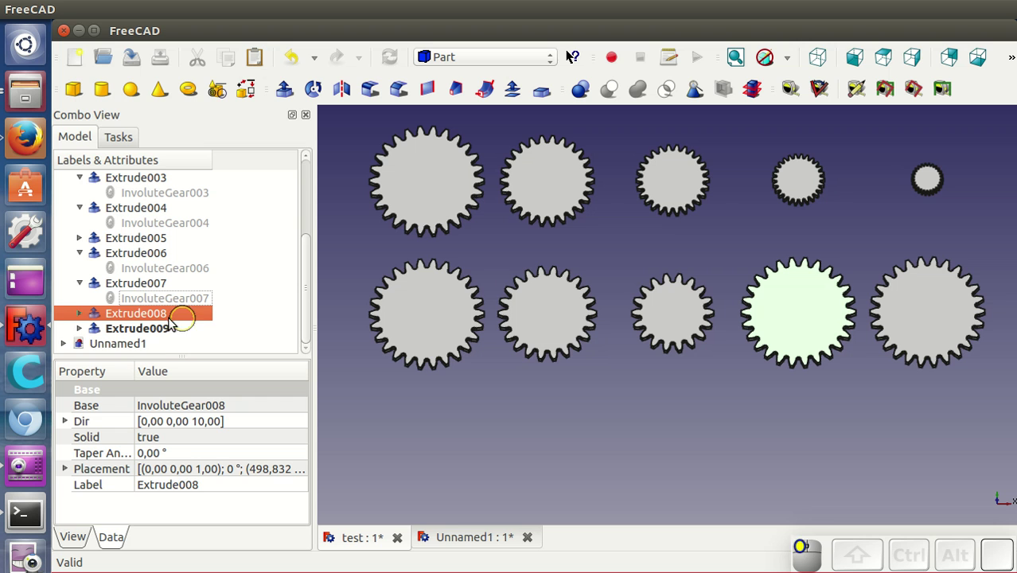
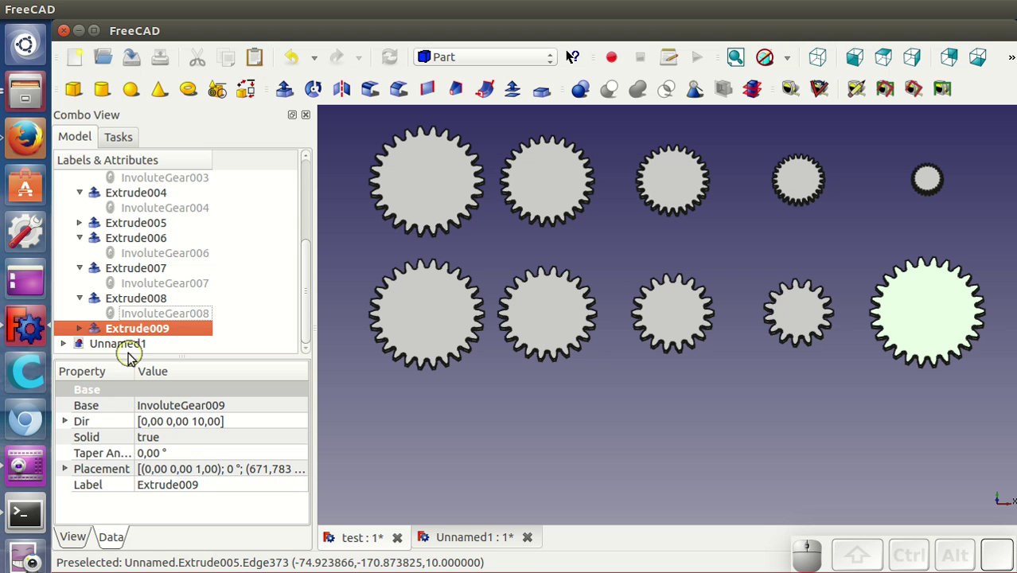
# Set InvoluteGear009, the fifth bottom-row gear, to 13 teeth
pyautogui.click(84, 334)
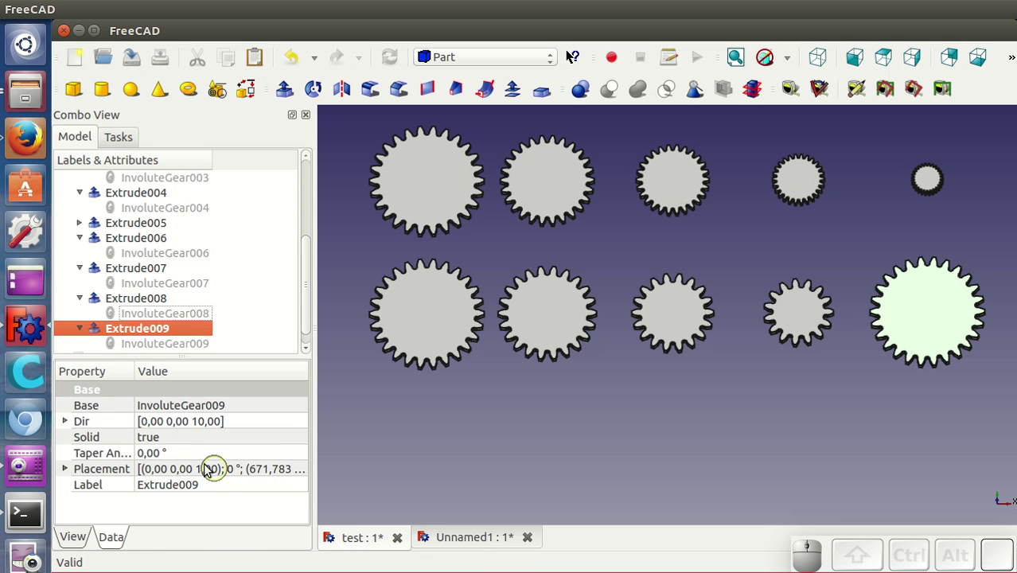
pyautogui.click(158, 343)
pyautogui.click(190, 504)
pyautogui.click(182, 523)
pyautogui.scroll(-3)
pyautogui.scroll(-3)
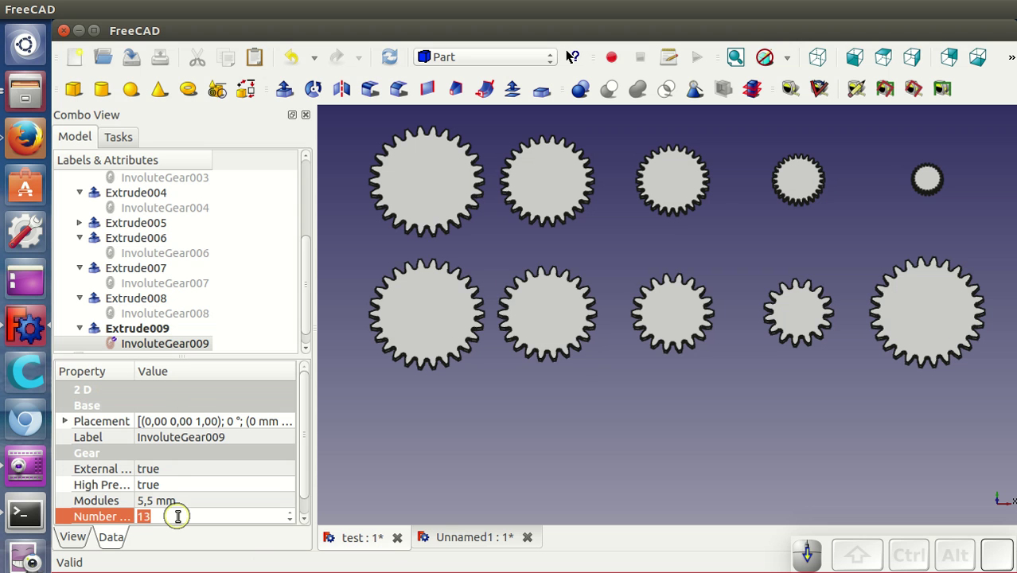
pyautogui.scroll(-3)
pyautogui.click(490, 422)
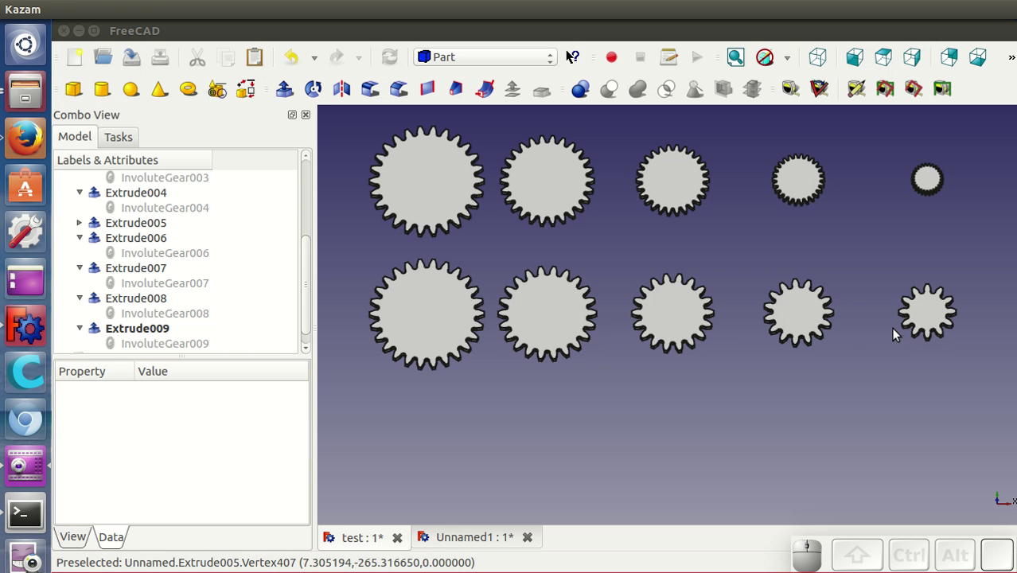
# Pan the 3D view to centre the whole grid of ten gears
pyautogui.moveTo(694, 395); pyautogui.dragTo(704, 432)
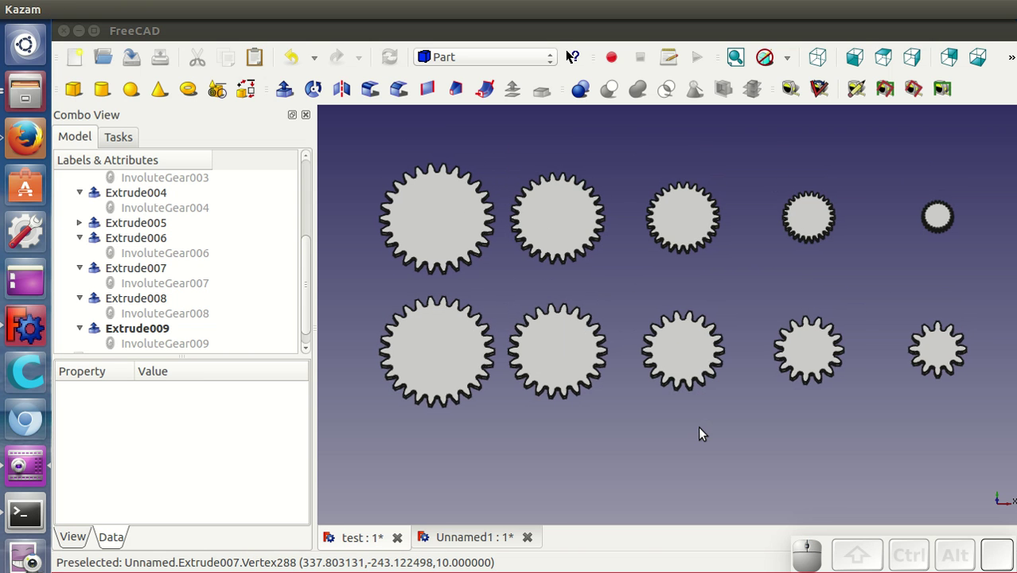
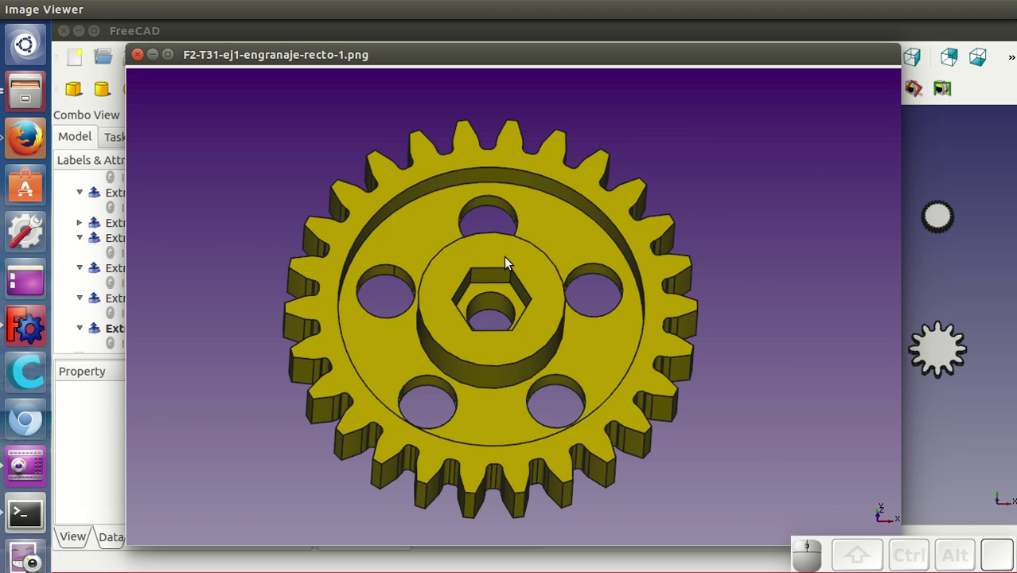
# Advance four images through the spur gear references to the third helical gear image
pyautogui.press('Right')
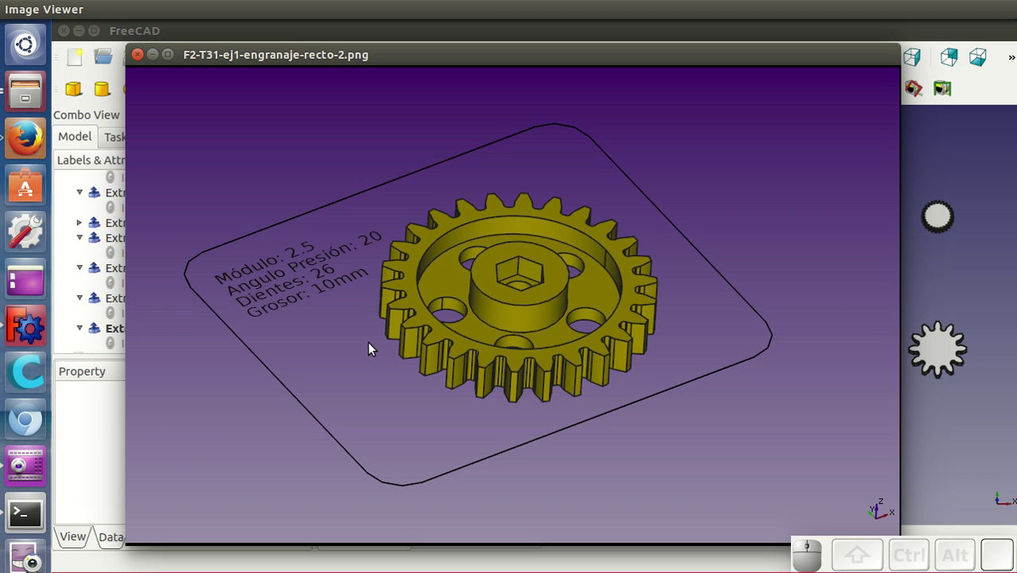
pyautogui.press('Right')
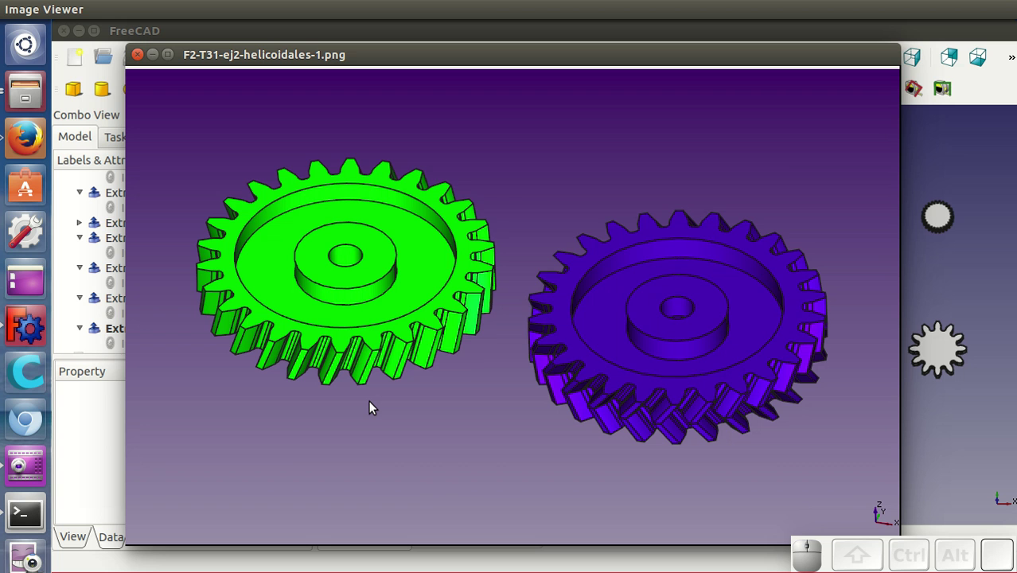
pyautogui.press('Right')
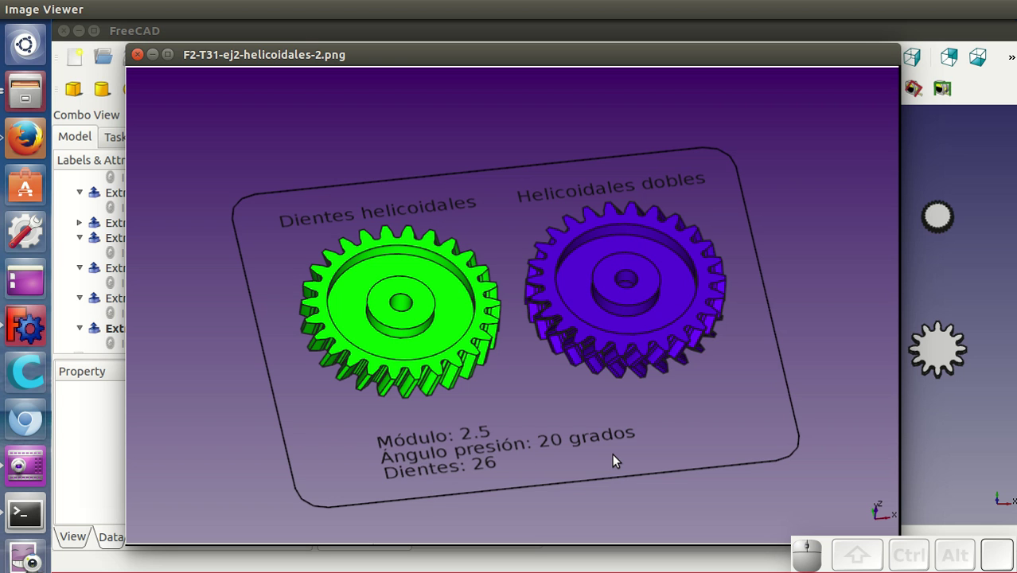
pyautogui.press('Right')
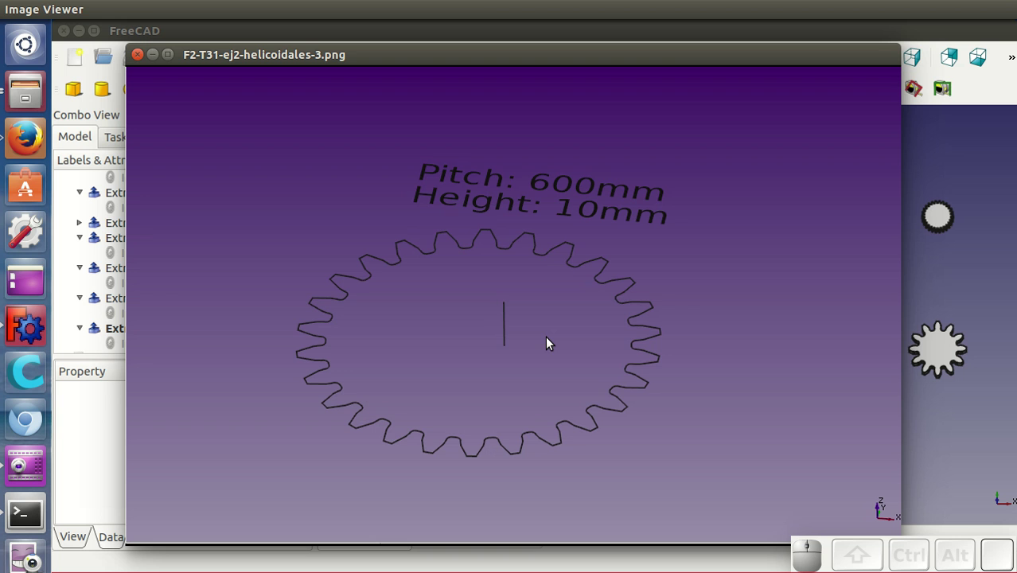
# Advance three more images to helical gear image 6 (300 mm pitch, 6 mm height)
pyautogui.press('Right')
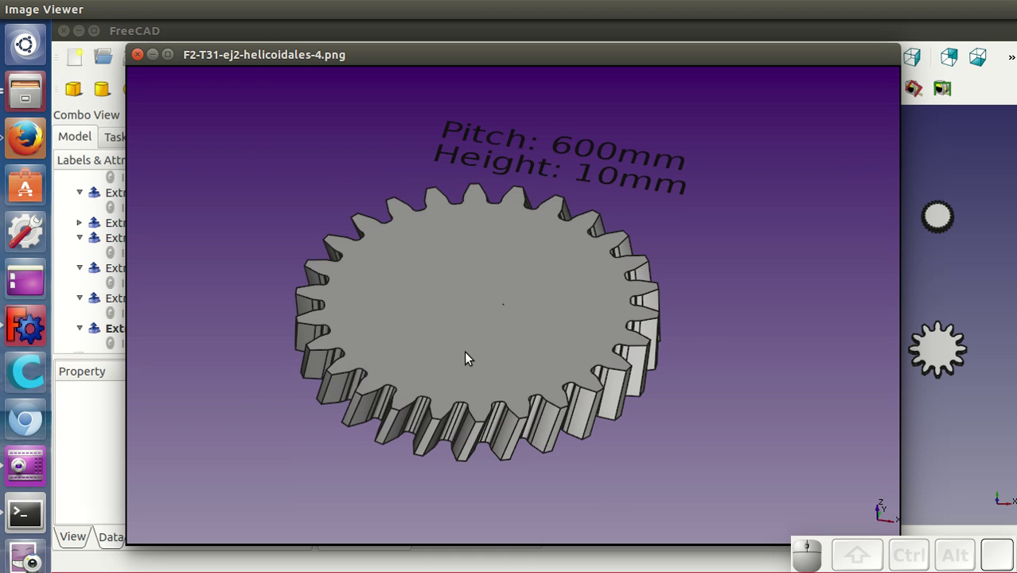
pyautogui.press('Right')
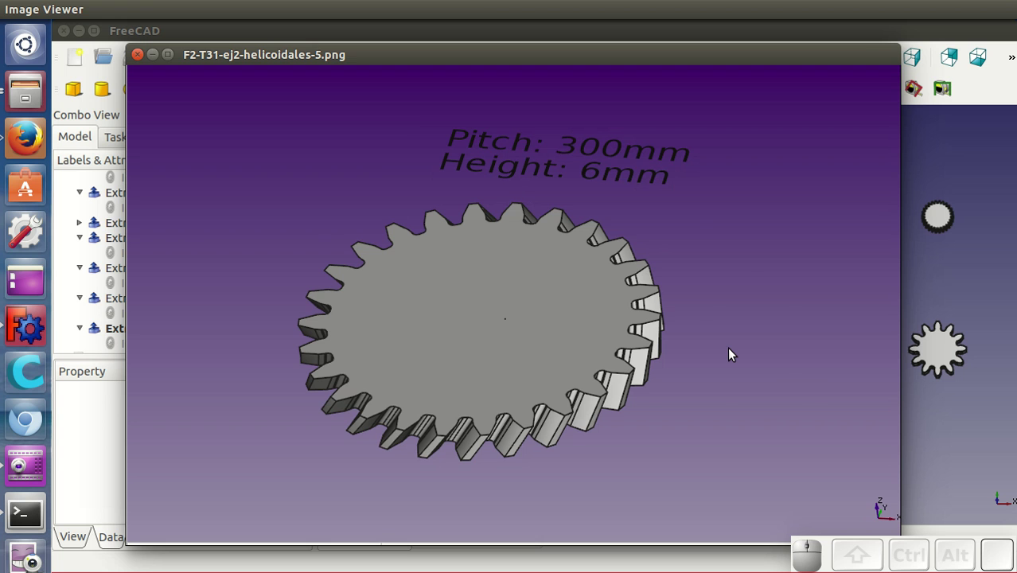
pyautogui.press('Right')
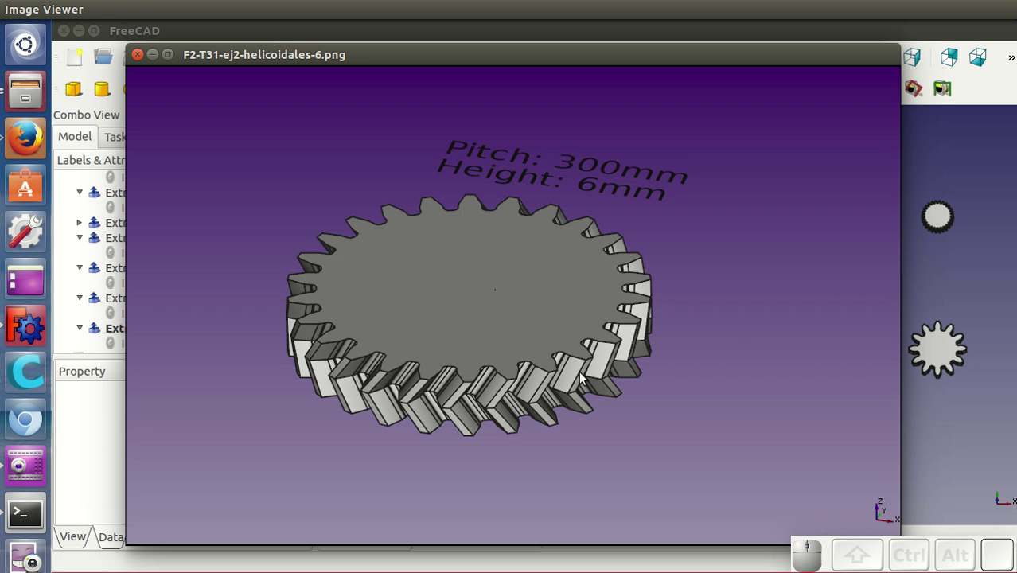
# Advance through the reference images to F2-T31-ej3-mecanismo-3.png, the two meshing gears from behind
pyautogui.press('Right')
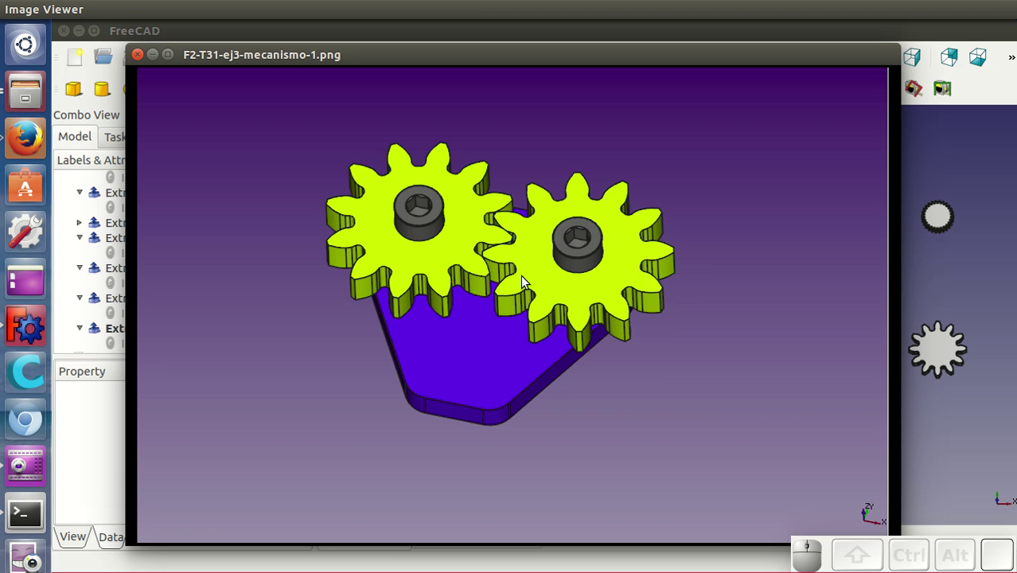
pyautogui.press('Right')
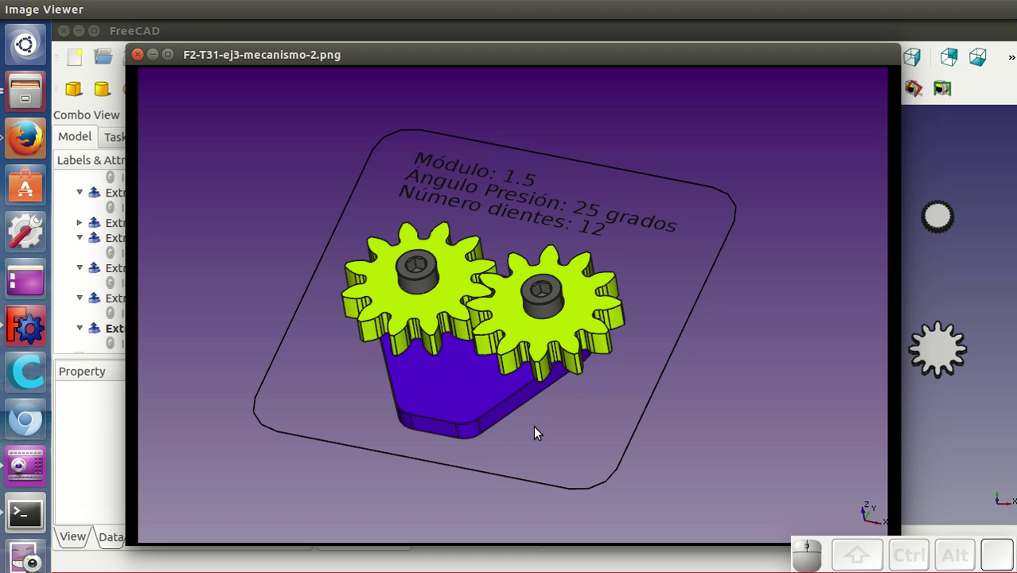
pyautogui.press('Right')
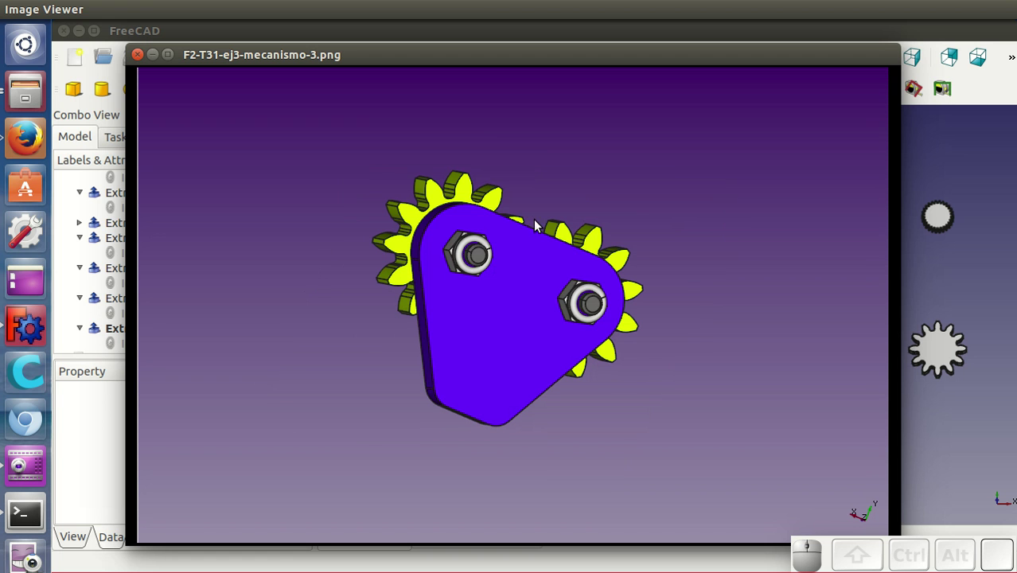